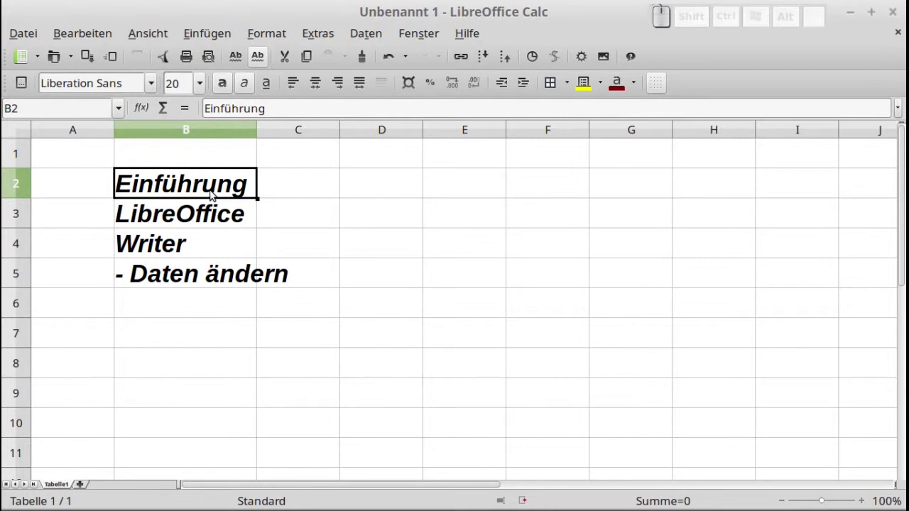
Step: Clear the heading Einführung from B2, then cancel the Inhalte löschen dialog raised on B3
key("Delete")
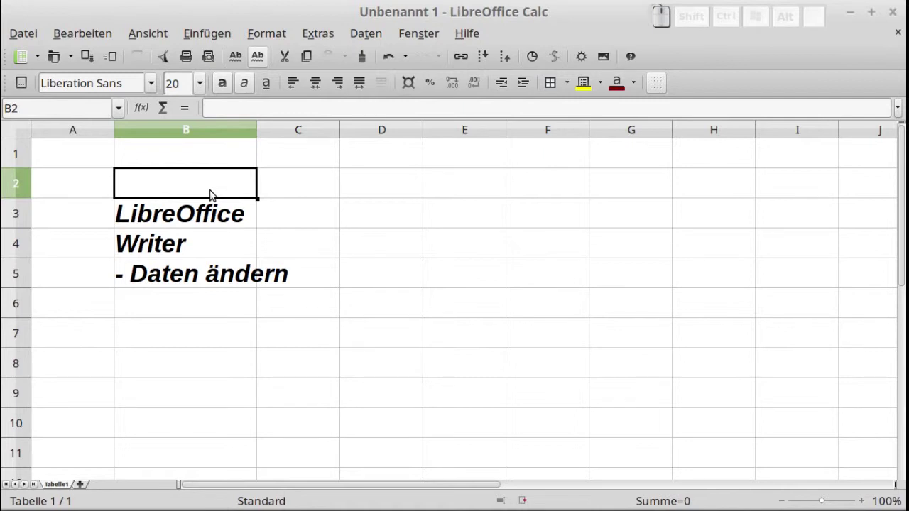
left_click(211, 213)
key("BackSpace")
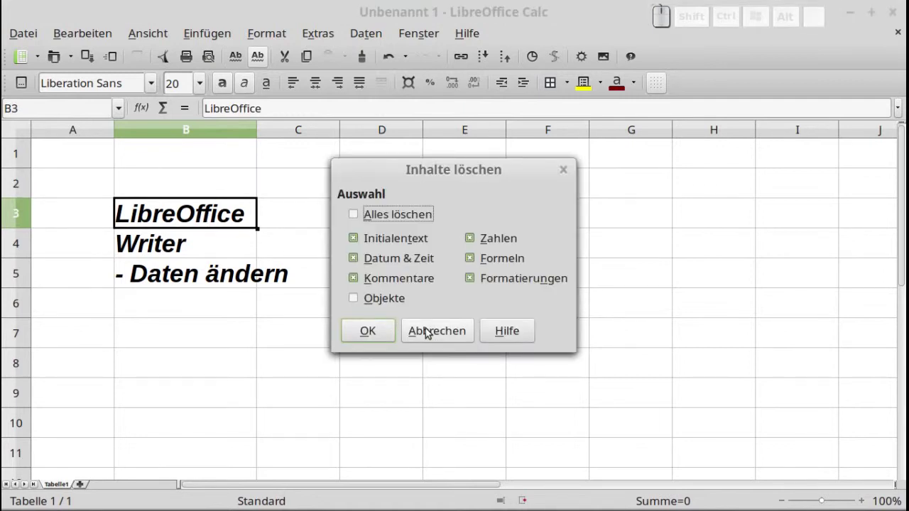
left_click(426, 327)
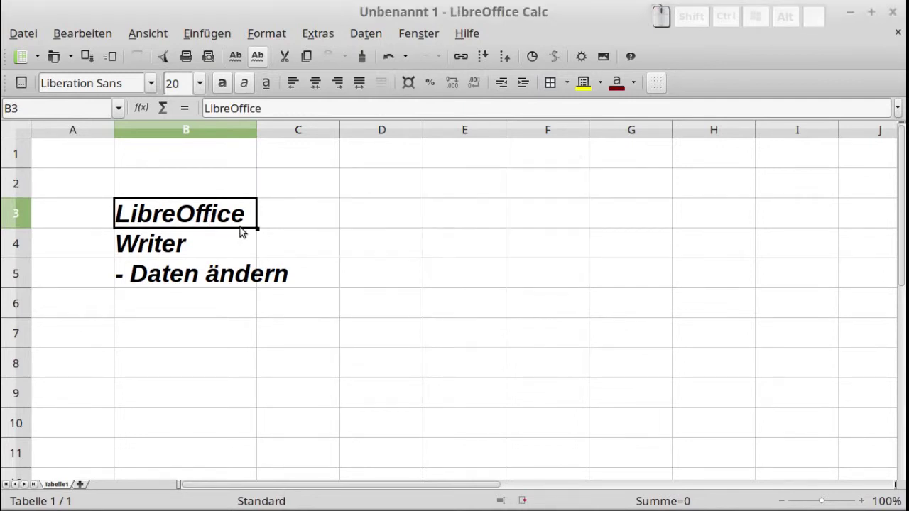
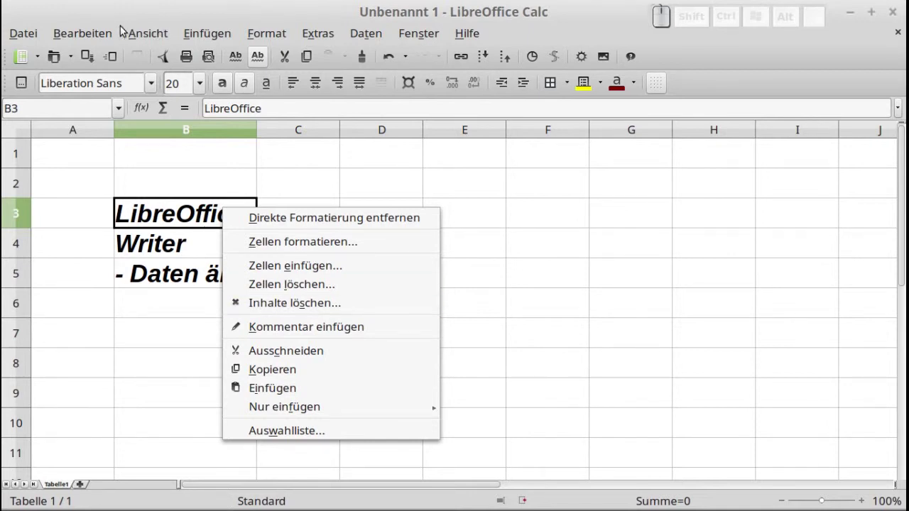
Step: Reach the Bearbeiten editing commands to clear the contents of B3
left_click(100, 27)
left_click(97, 34)
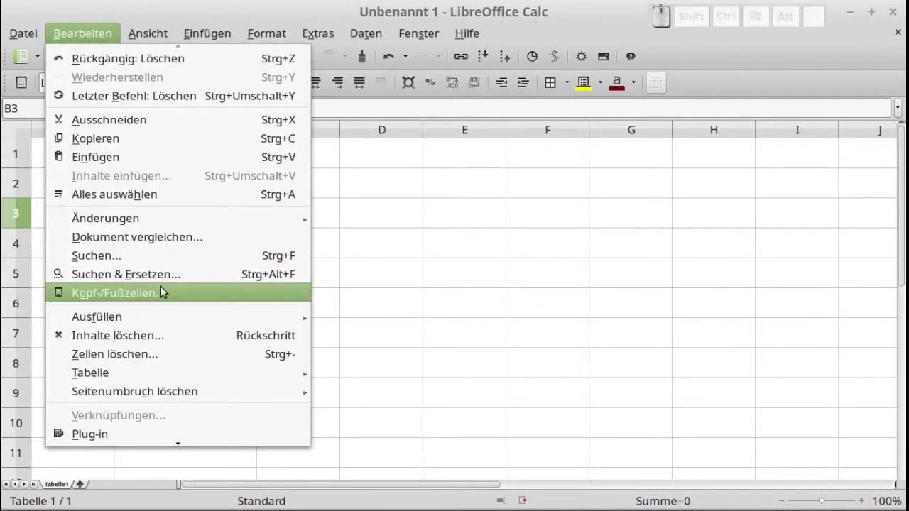
Step: Choose Inhalte löschen... with Formatierungen kept ticked for cell B3
left_click(160, 330)
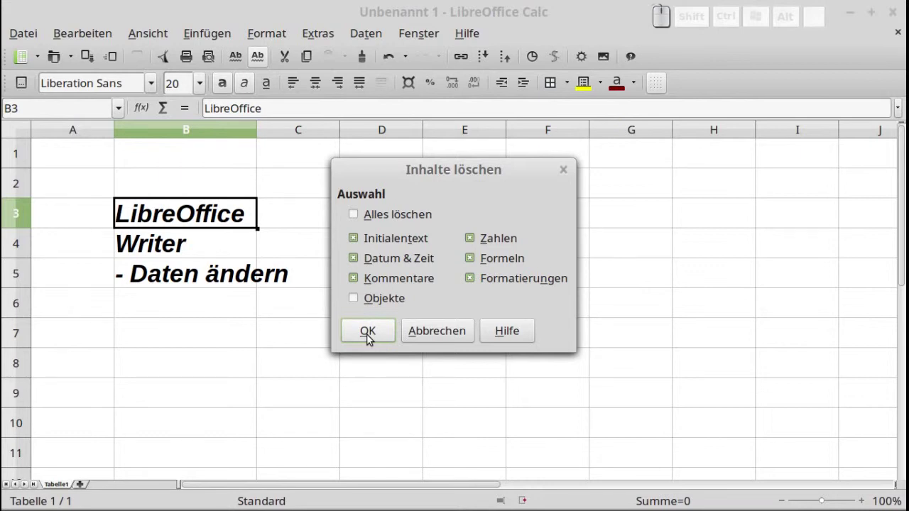
Step: Wipe B3's text and formatting, then re-enter LibreOffice as plain text
left_click(367, 333)
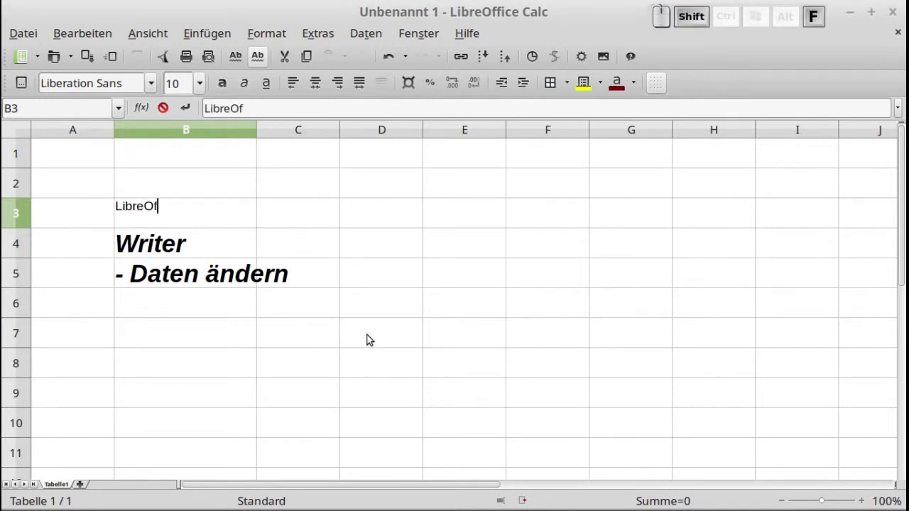
key("Return")
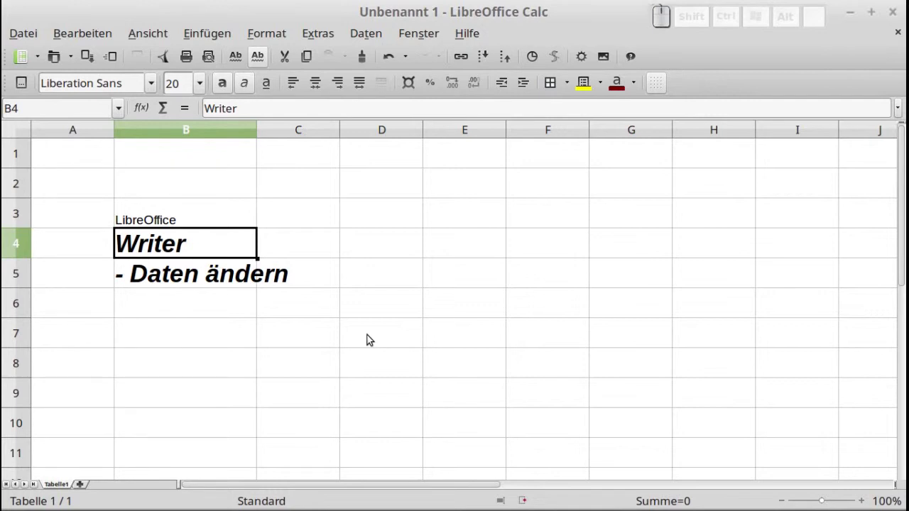
Step: Confirm Calc in B4 in place of Writer, keeping bold italic
key("Return")
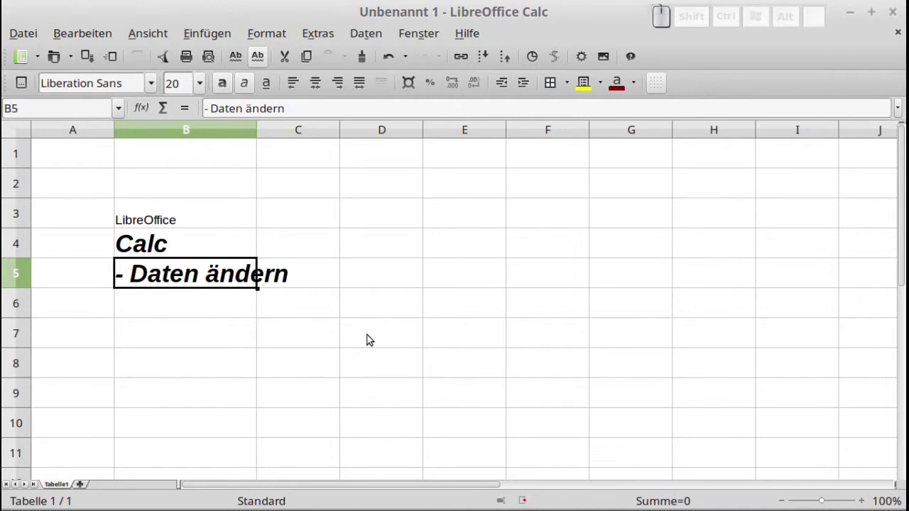
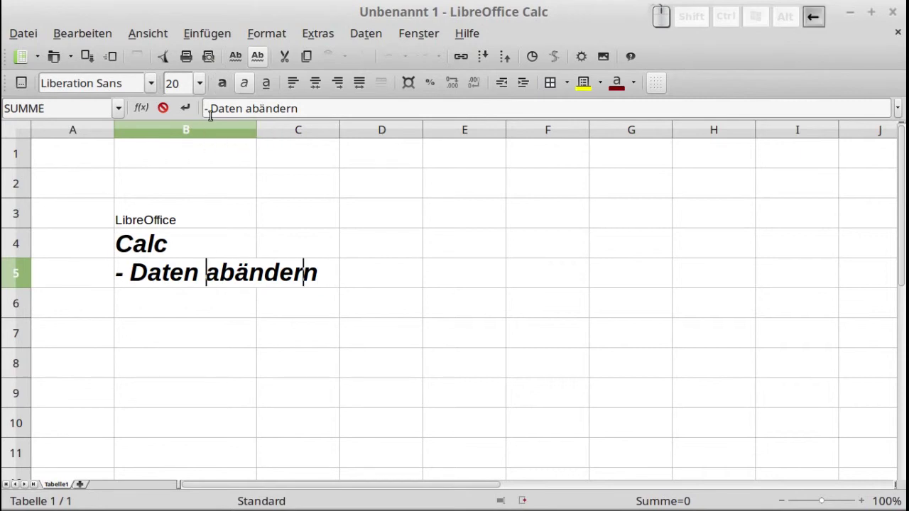
Step: Try the wording - Daten abändern in B5, then revert it to - Daten ändern
key("Delete")
key("Return")
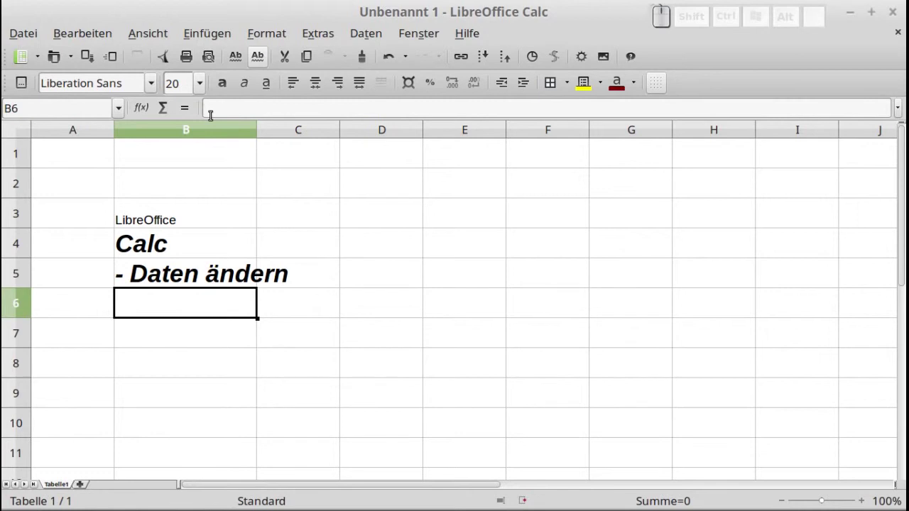
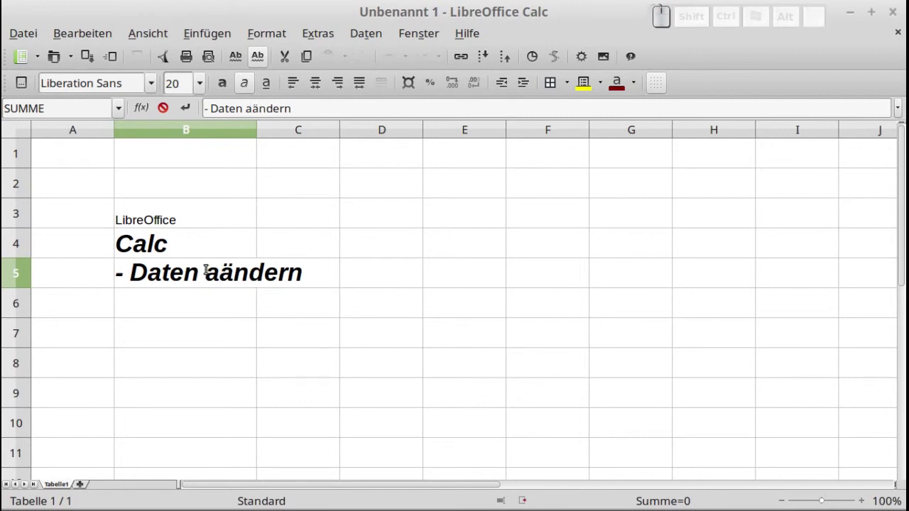
key("b")
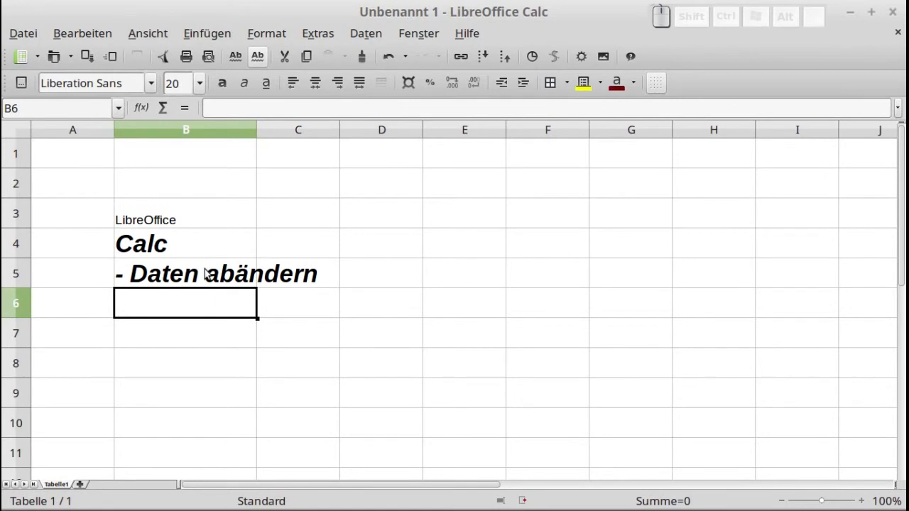
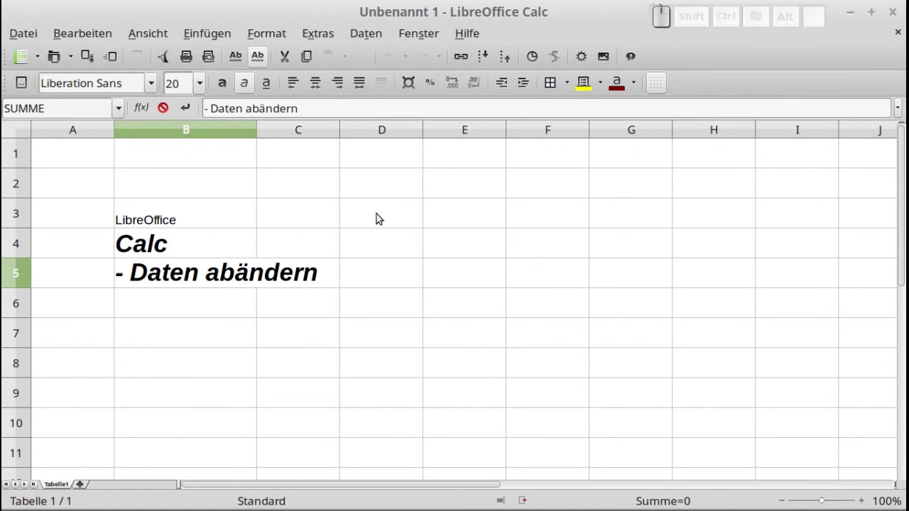
key("Delete")
key("Return")
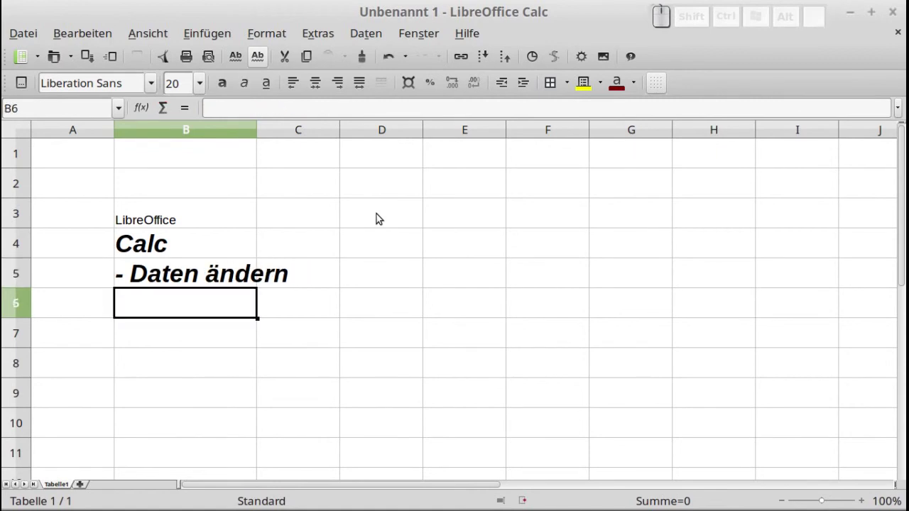